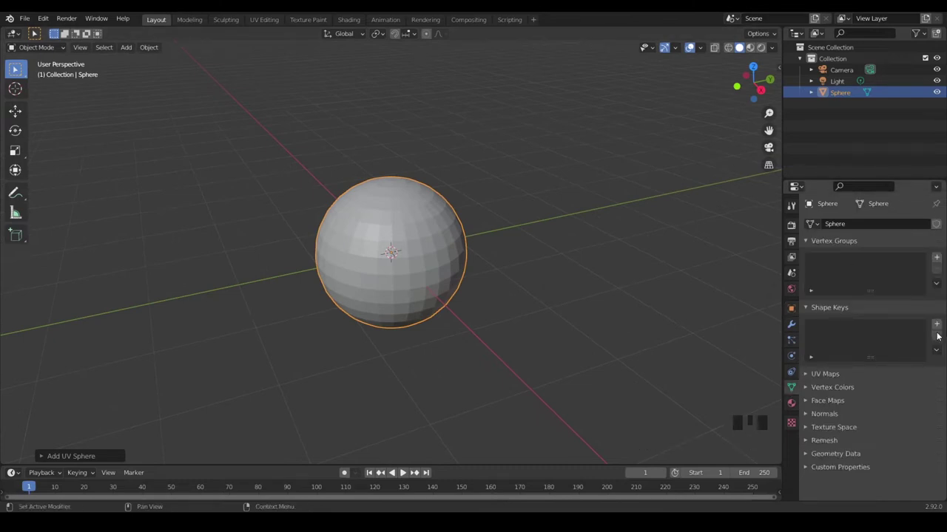
Step: Add Basis and Key 1 shape keys to the sphere and leave Key 1 active at 0.000
left_click(940, 326)
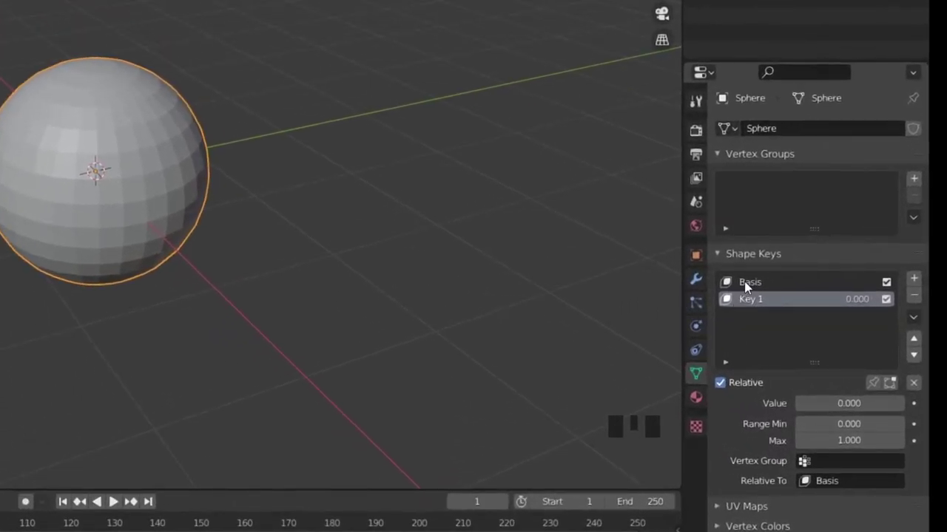
left_click(759, 287)
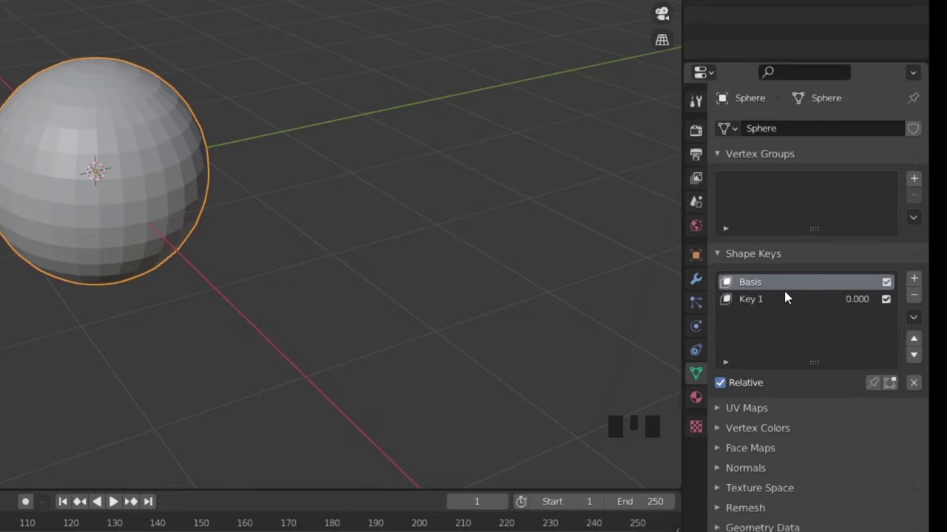
left_click(792, 300)
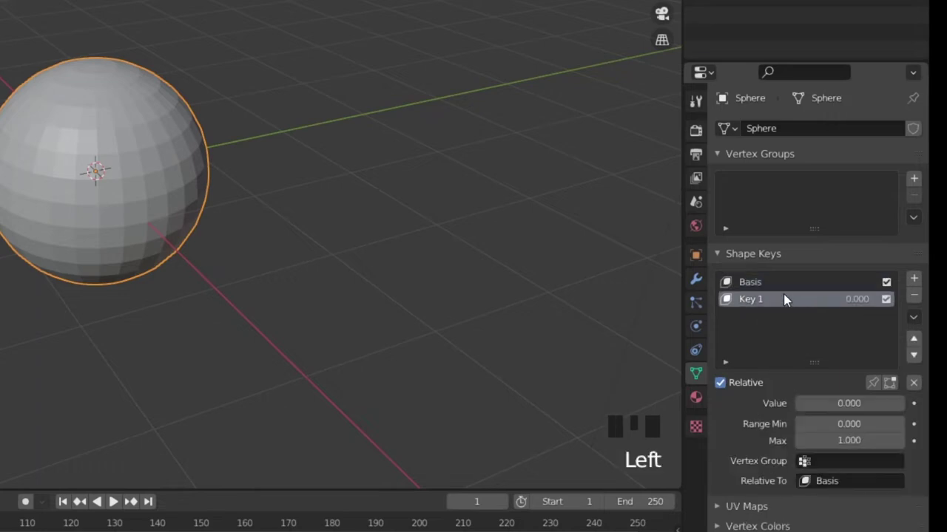
left_click(792, 294)
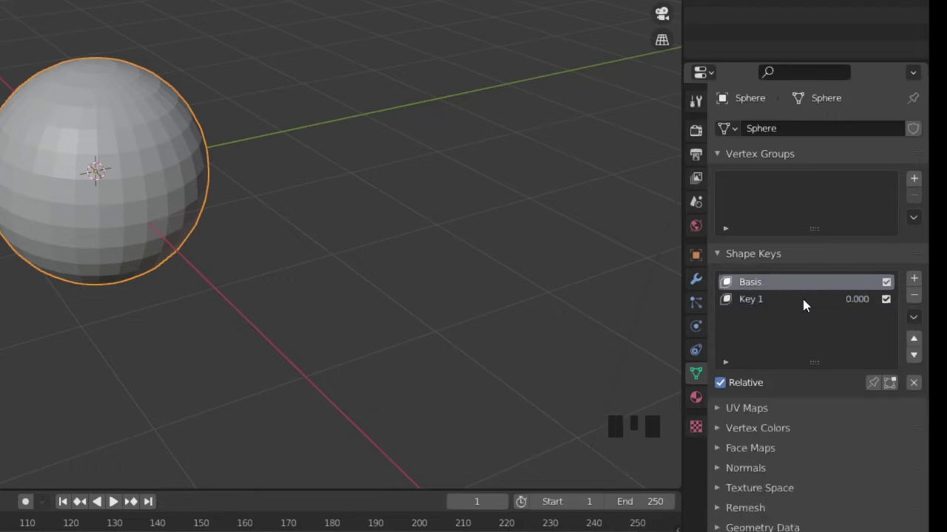
left_click(812, 305)
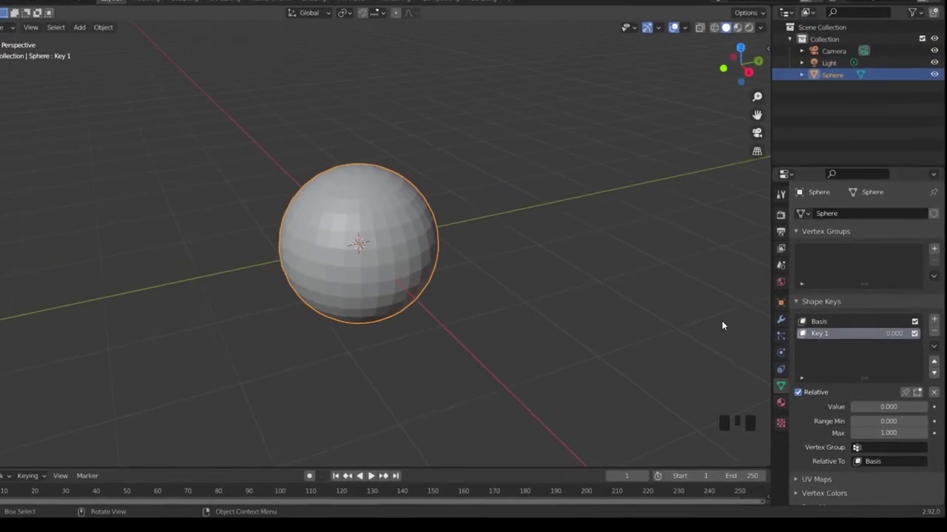
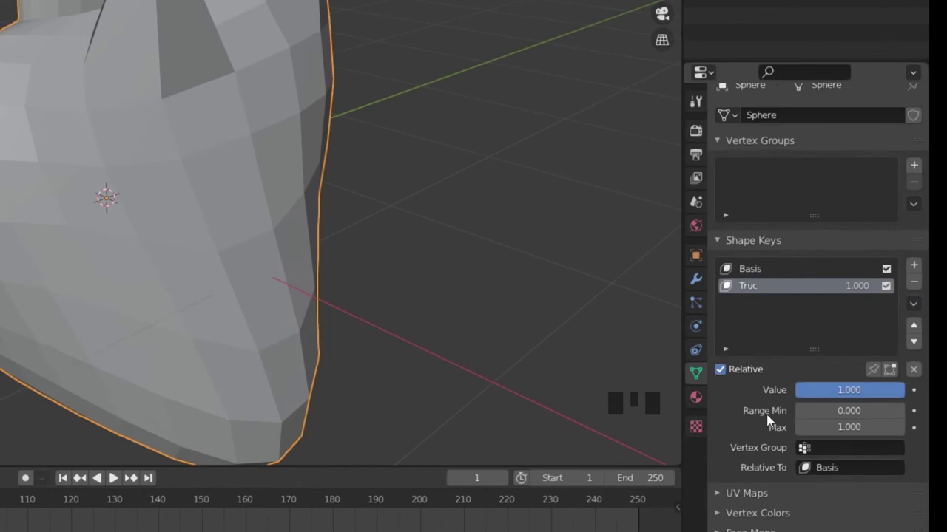
Step: Slide the Truc shape key Value to 1.000 and view the reshaped sphere
left_click_drag(848, 454, 771, 453)
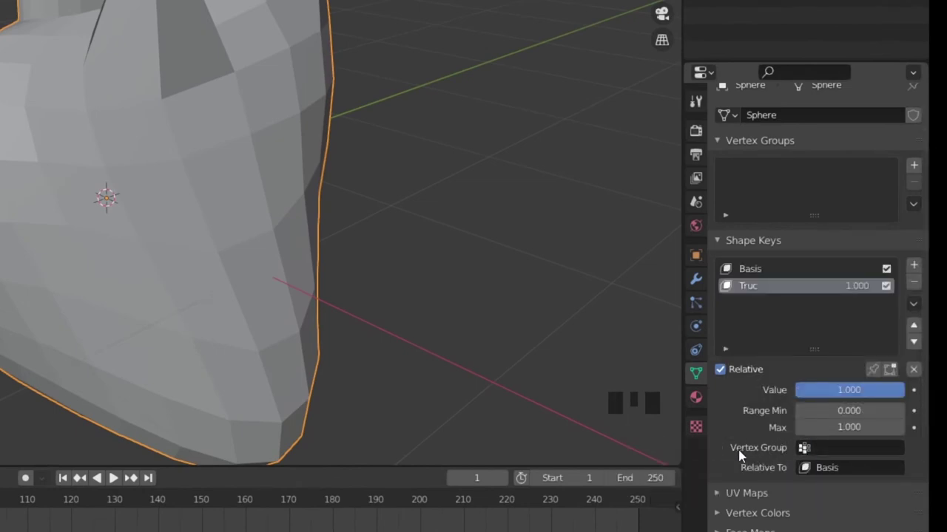
left_click_drag(272, 333, 770, 141)
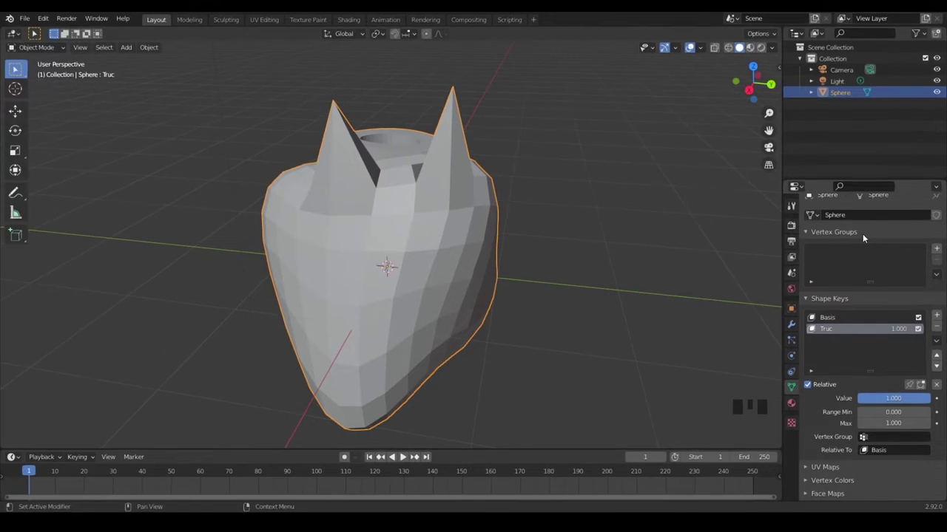
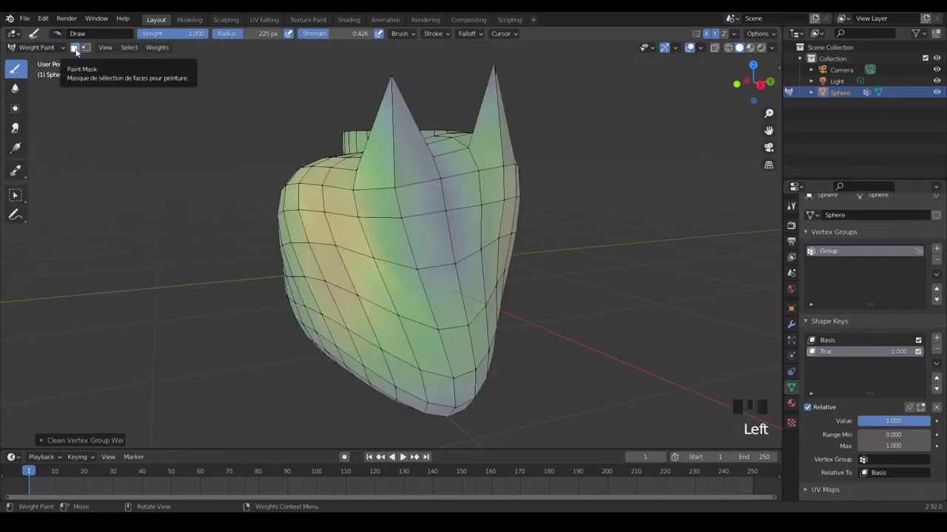
Step: Enable vertex masking in Weight Paint and box-select the left-half vertices
left_click(86, 50)
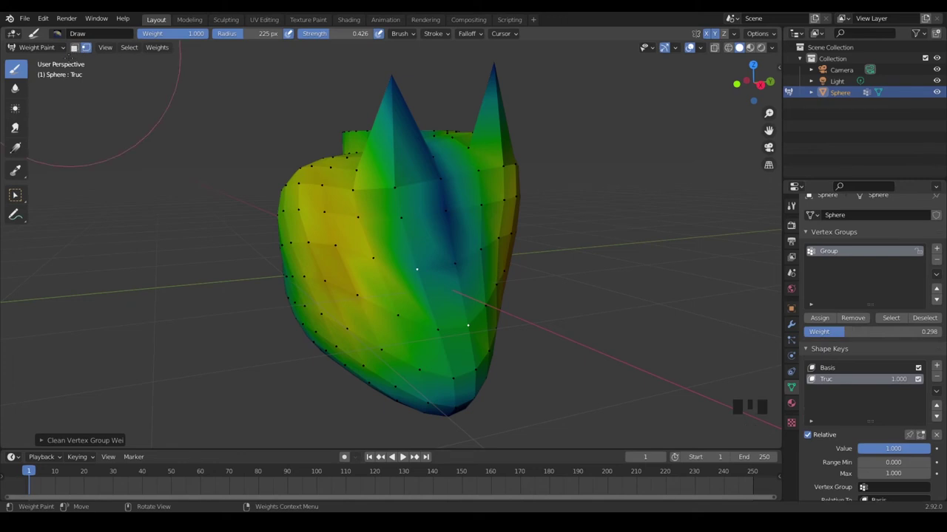
left_click_drag(17, 201, 202, 163)
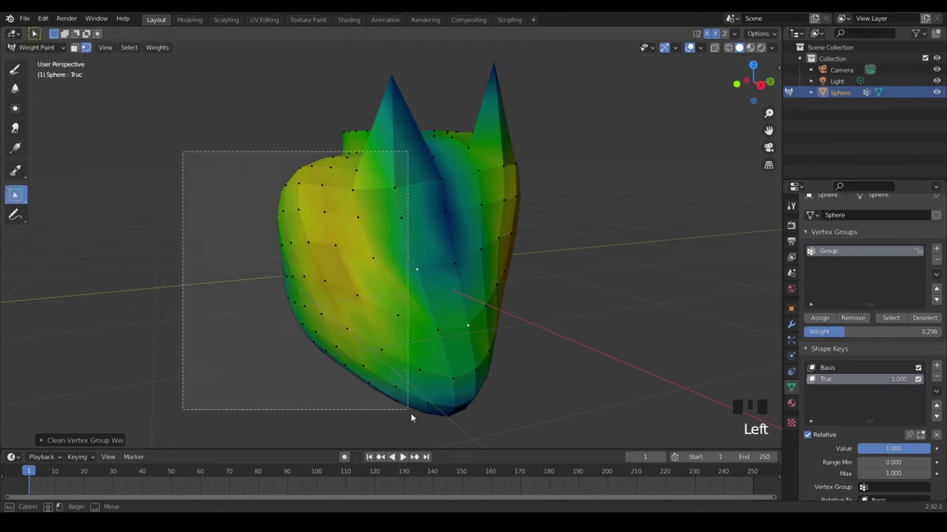
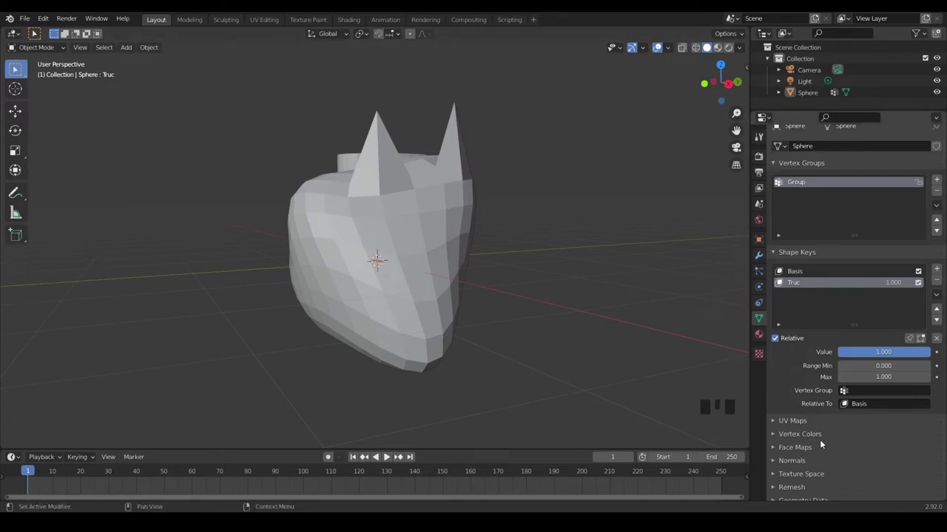
Step: Enable Auto Smooth at 30° under Normals and inspect the sphere's shading
left_click(775, 438)
scroll("down", 3)
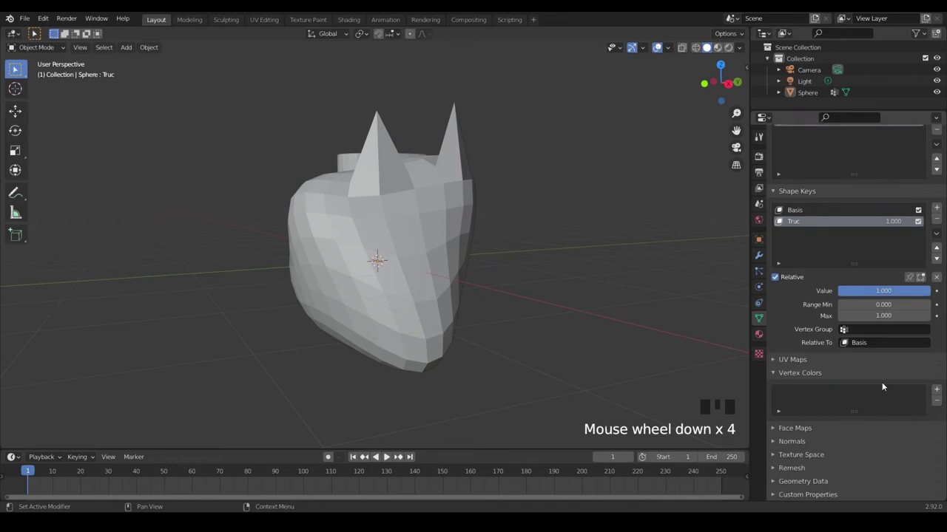
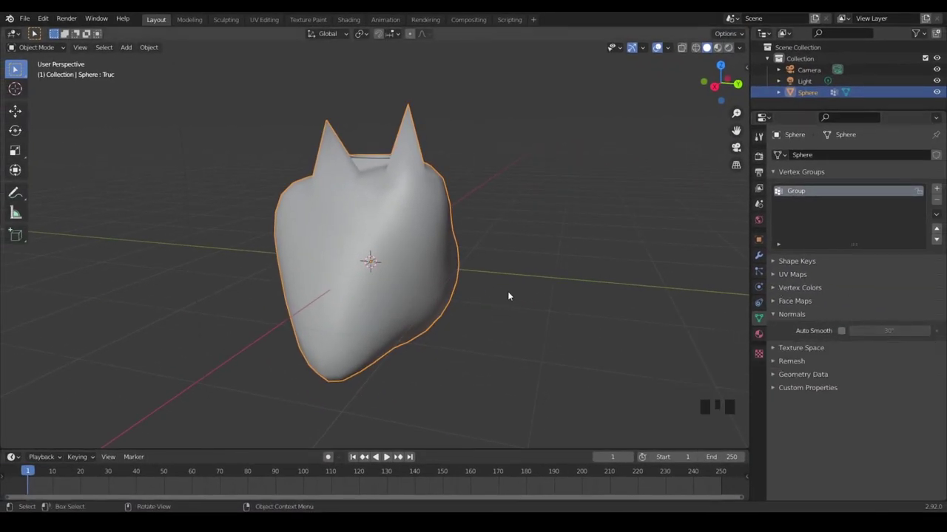
left_click_drag(408, 290, 443, 285)
left_click_drag(443, 284, 437, 242)
left_click_drag(438, 242, 514, 270)
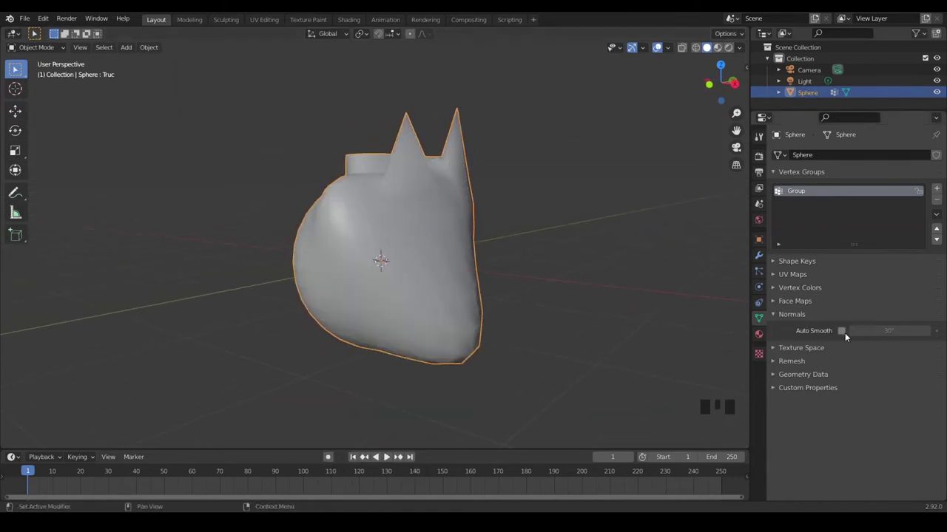
left_click(845, 335)
left_click_drag(473, 254, 624, 282)
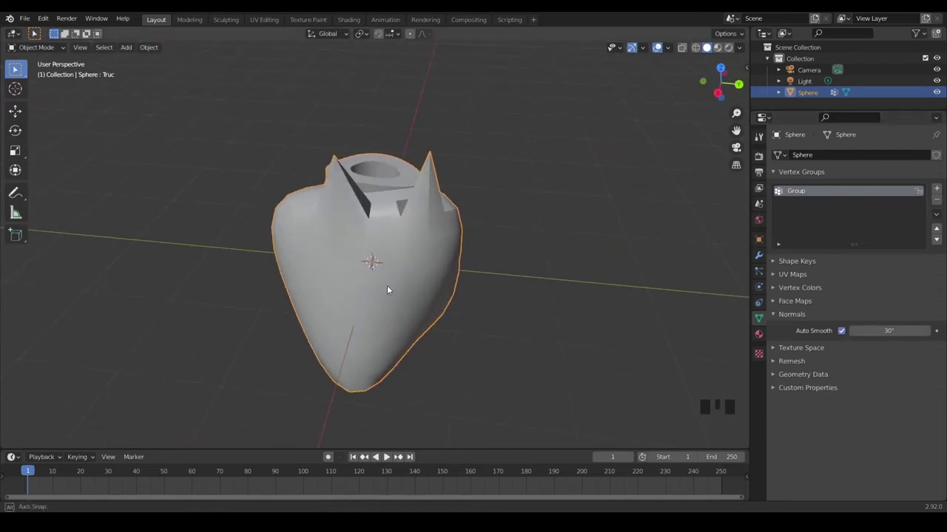
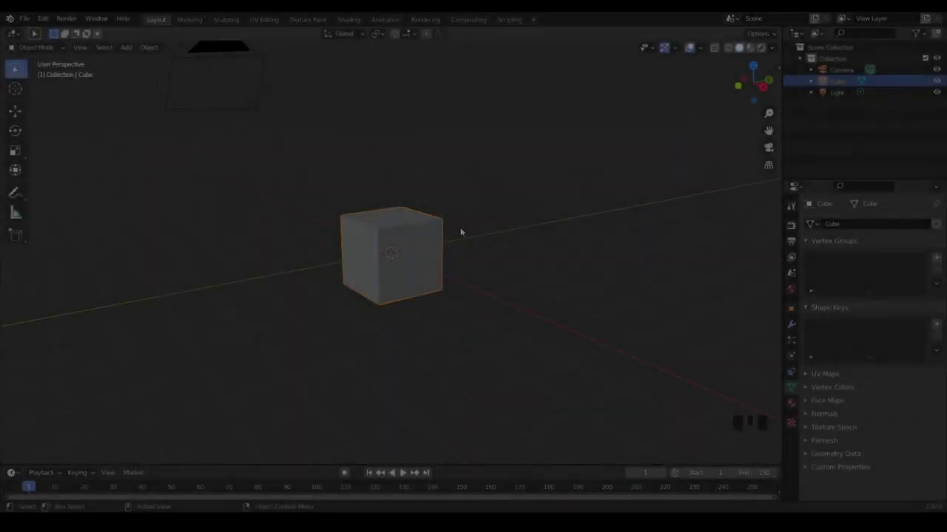
Step: Expand the Remesh settings and select the cube
left_click(810, 442)
scroll("down", 3)
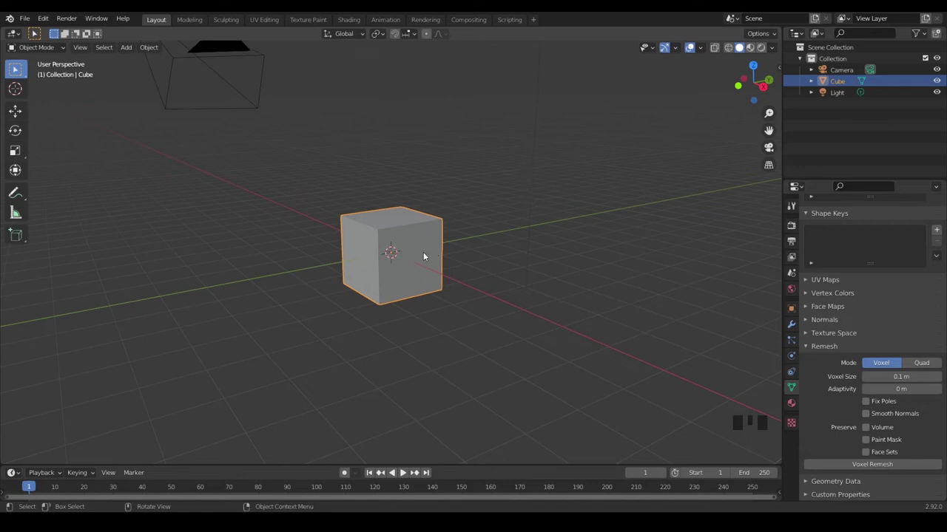
left_click(423, 251)
Step: Duplicate and rotate the cube three times into a tilted stack, then box-select all four cubes
key("shift+d")
key("r")
key("shift+d")
key("r")
key("shift+d")
key("r")
left_click_drag(431, 181, 386, 280)
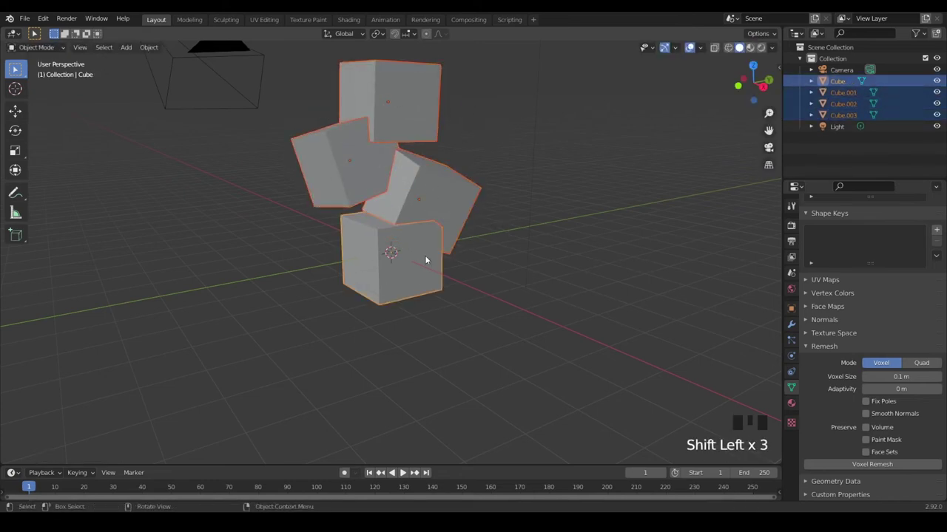
left_click_drag(156, 48, 549, 202)
left_click_drag(550, 202, 491, 255)
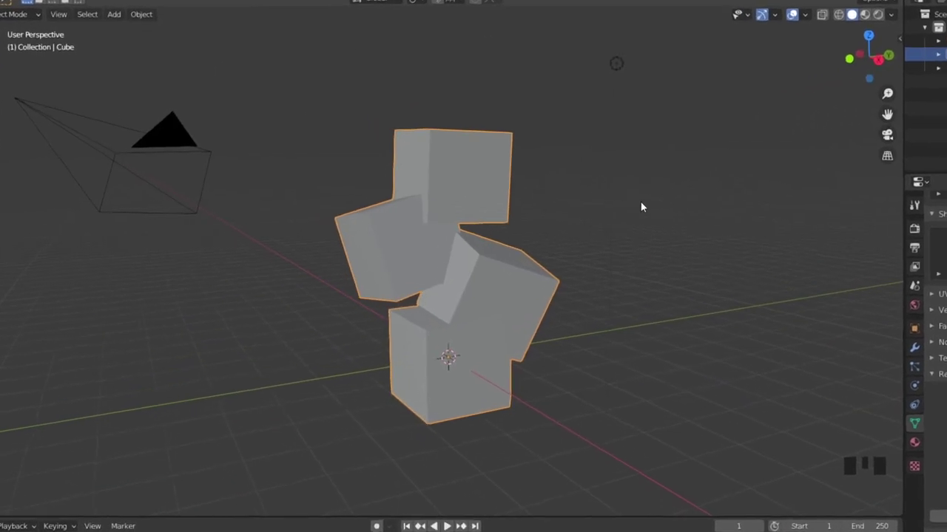
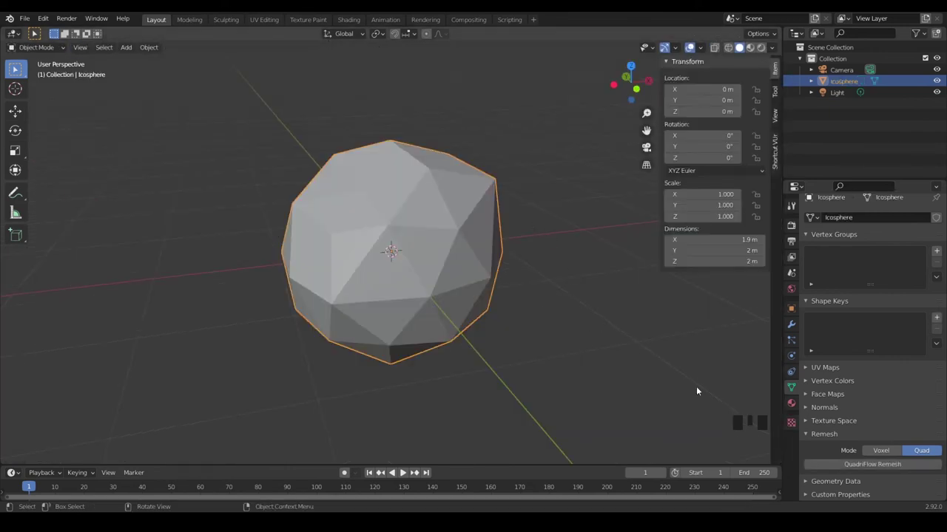
Step: Adjust the QuadriFlow remesh options for the icosphere
left_click_drag(869, 468, 806, 362)
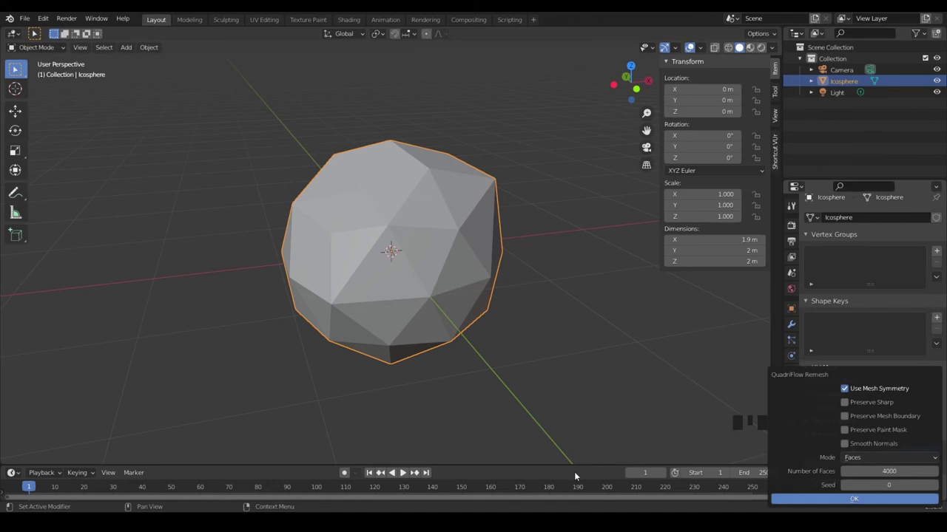
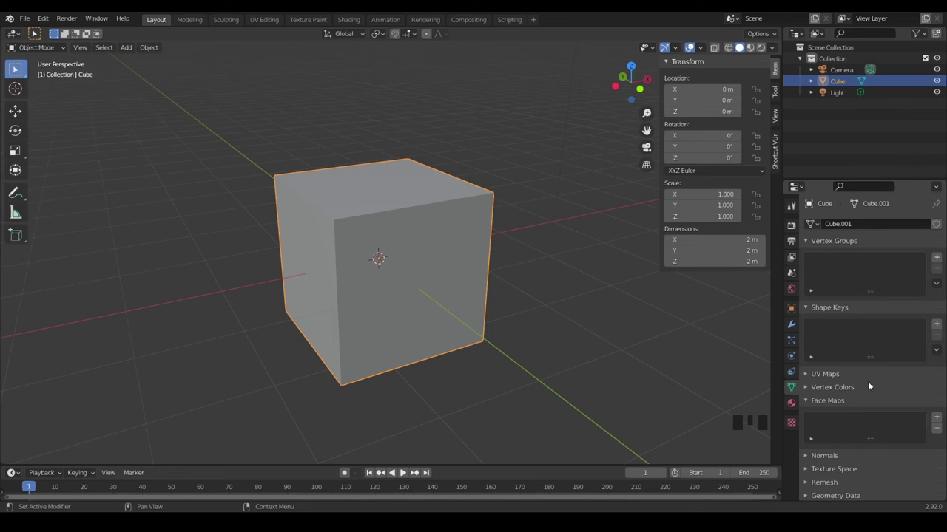
scroll("down", 3)
left_click_drag(741, 361, 655, 356)
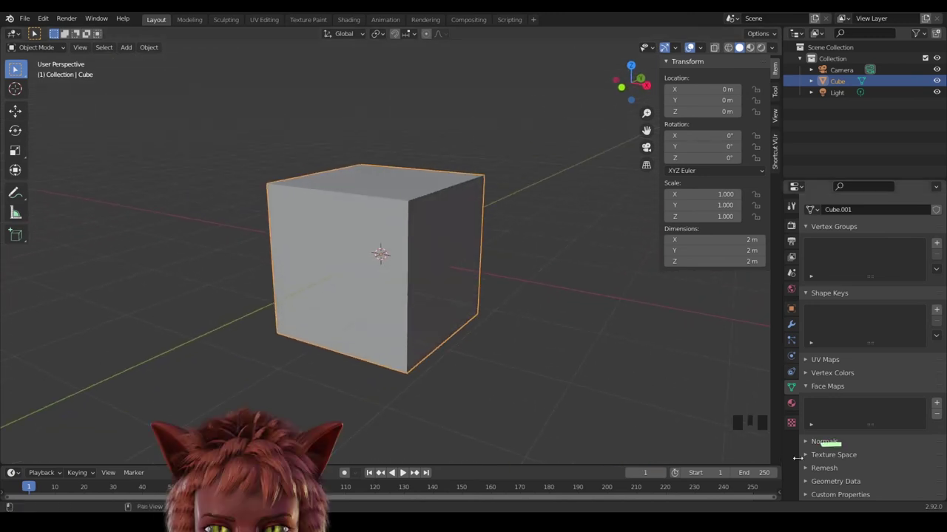
left_click(808, 456)
scroll("down", 3)
scroll("down", 3)
left_click(863, 382)
left_click_drag(861, 383, 618, 376)
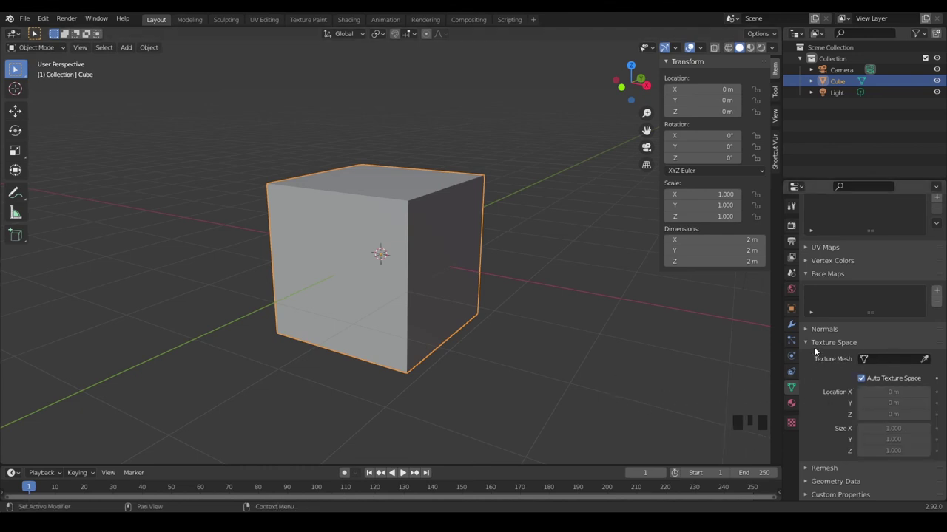
left_click_drag(808, 346, 724, 422)
scroll("down", 3)
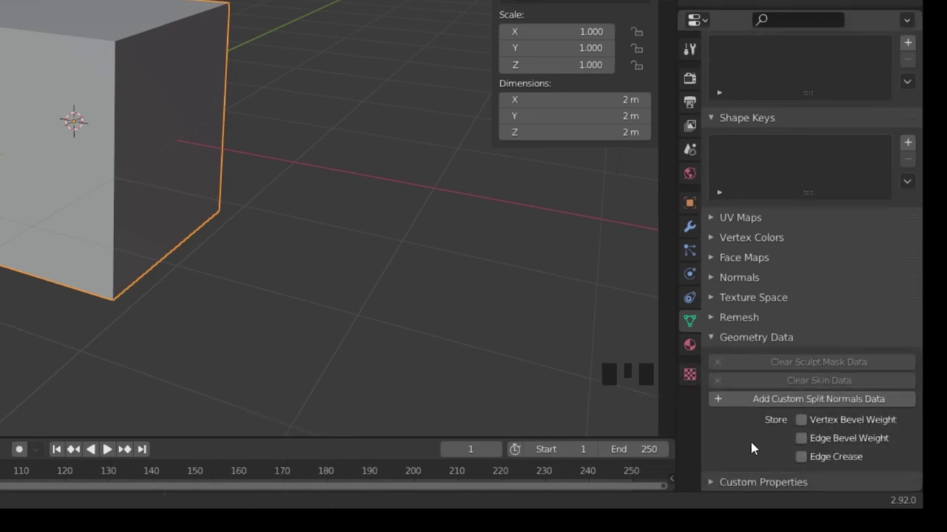
left_click(743, 449)
scroll("down", 3)
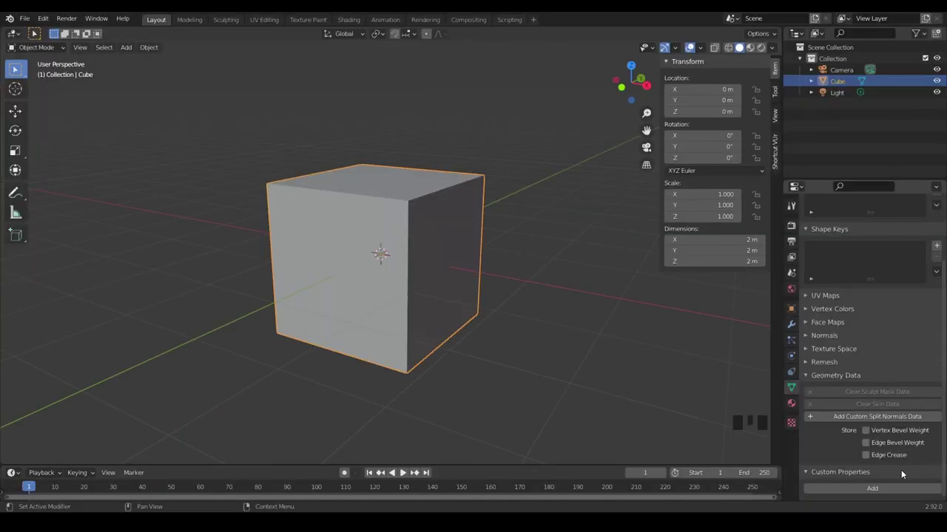
left_click_drag(807, 378, 806, 382)
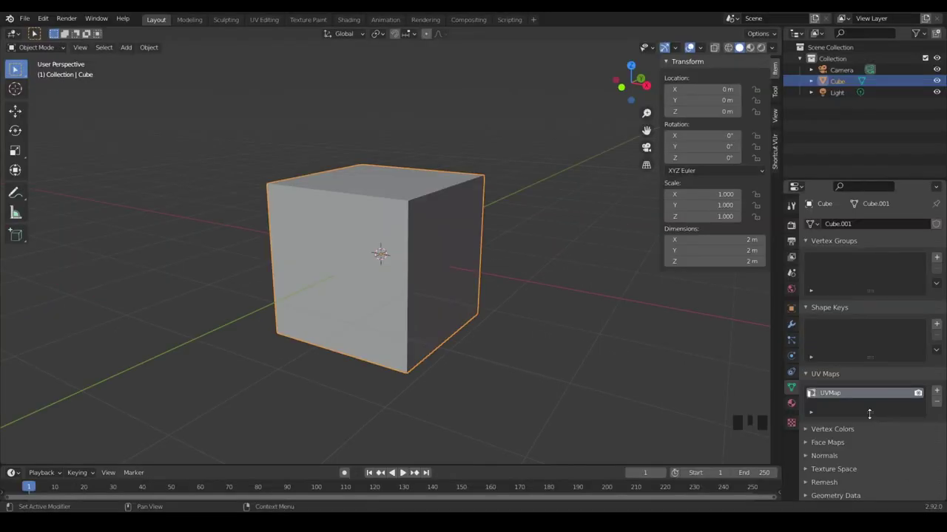